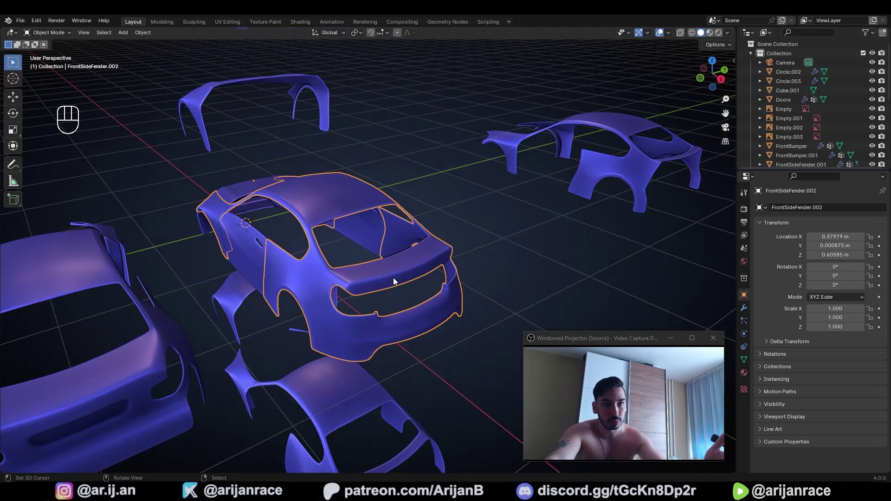
# Step: Add a new mesh plane via Shift+A and undo the stray vertex-menu action
pyautogui.middleClick(392, 259)
pyautogui.press('shift+a')
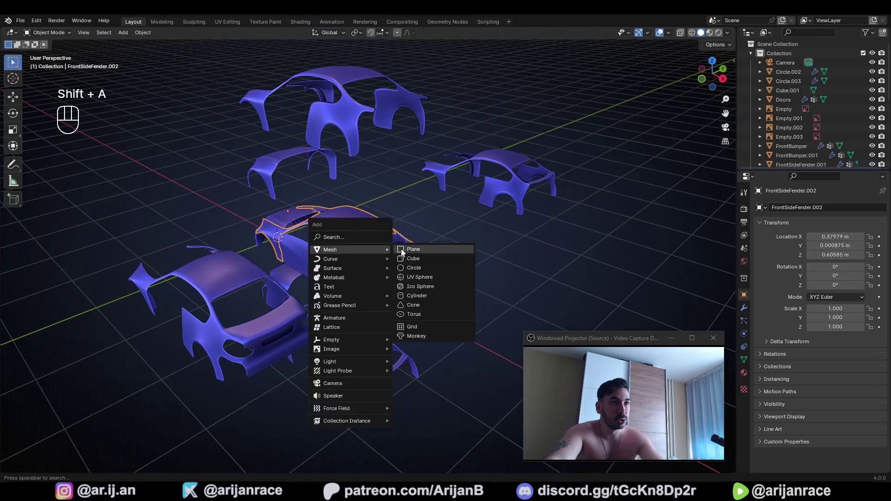
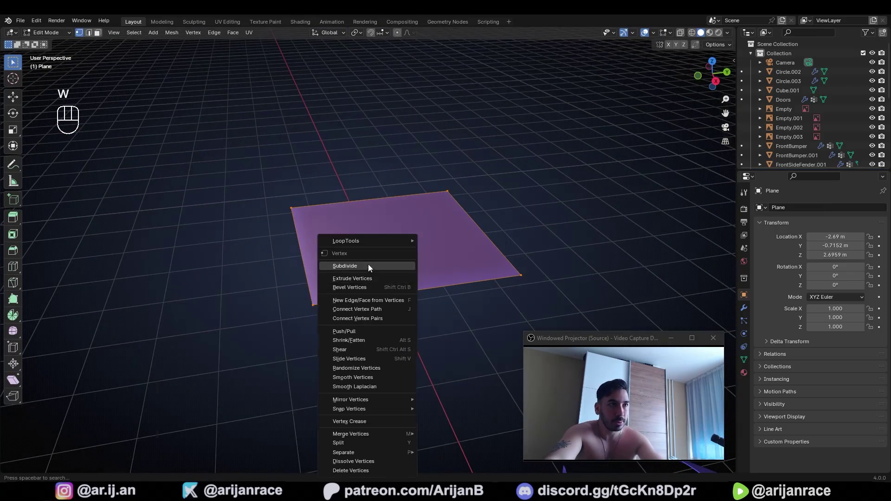
pyautogui.press('w')
pyautogui.press('ctrl+z')
pyautogui.press('ctrl+z')
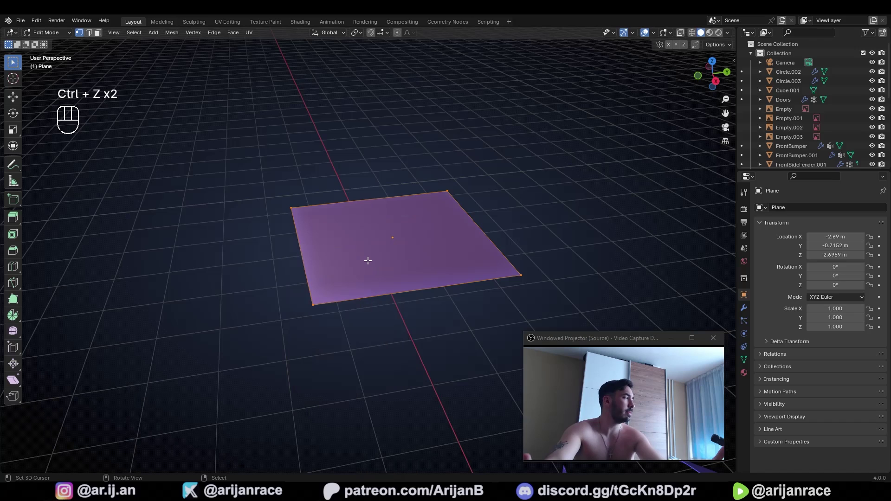
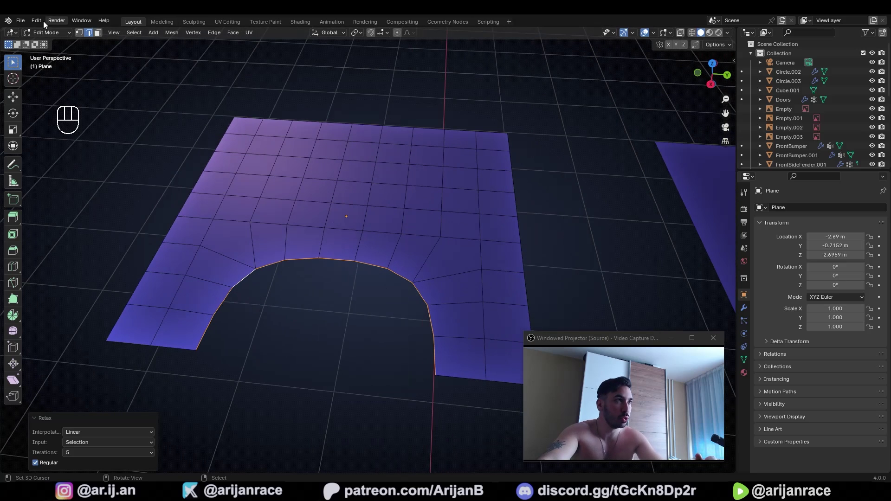
# Step: Drag across the top-left region to bring up the sidebar with LoopTools
pyautogui.moveTo(48, 20); pyautogui.dragTo(146, 93)
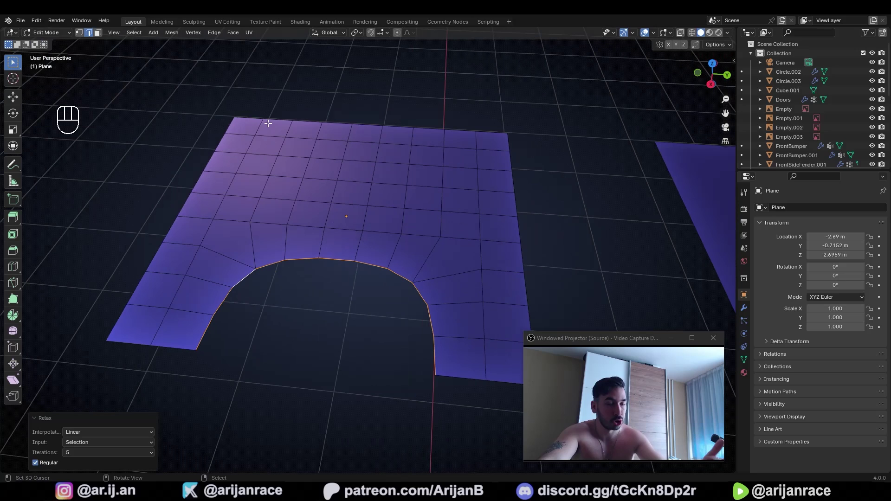
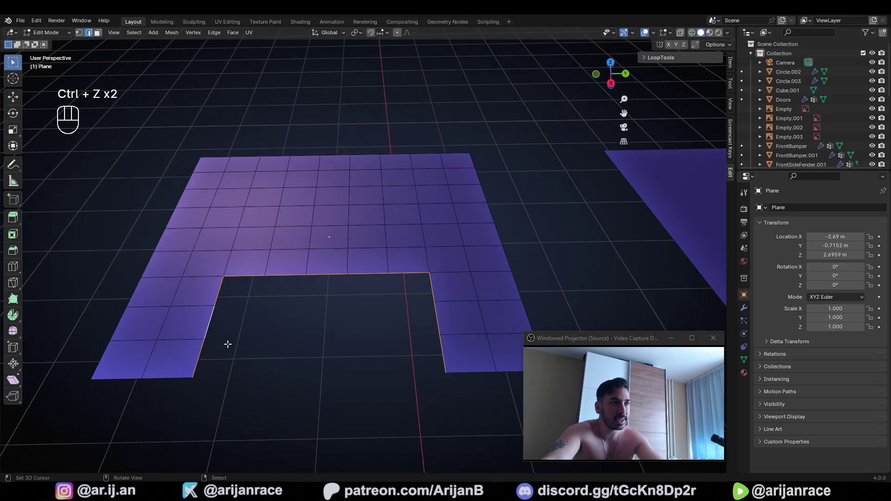
# Step: Relax the notch border edges with LoopTools in X-ray view, tuning interpolation and iterations
pyautogui.press('z')
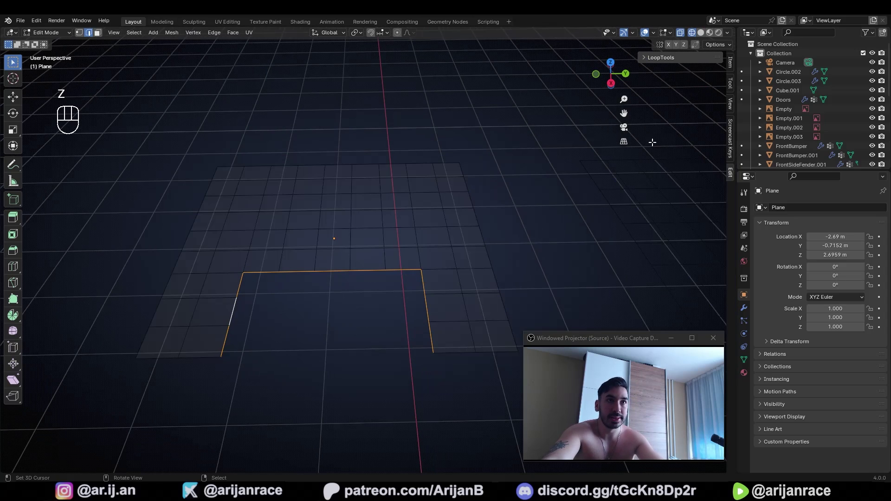
pyautogui.click(647, 59)
pyautogui.click(685, 129)
pyautogui.moveTo(108, 432); pyautogui.dragTo(93, 443)
pyautogui.moveTo(84, 453); pyautogui.dragTo(77, 405)
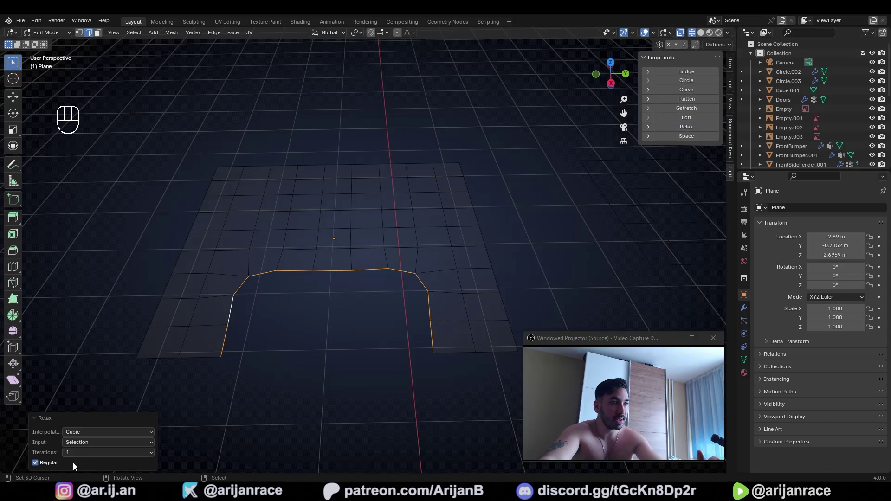
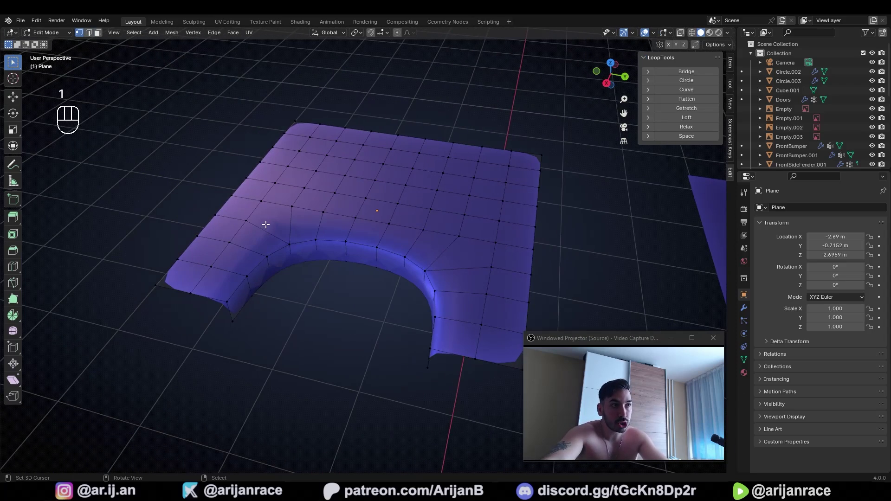
# Step: Switch to edge select mode on the plane
pyautogui.press('2')
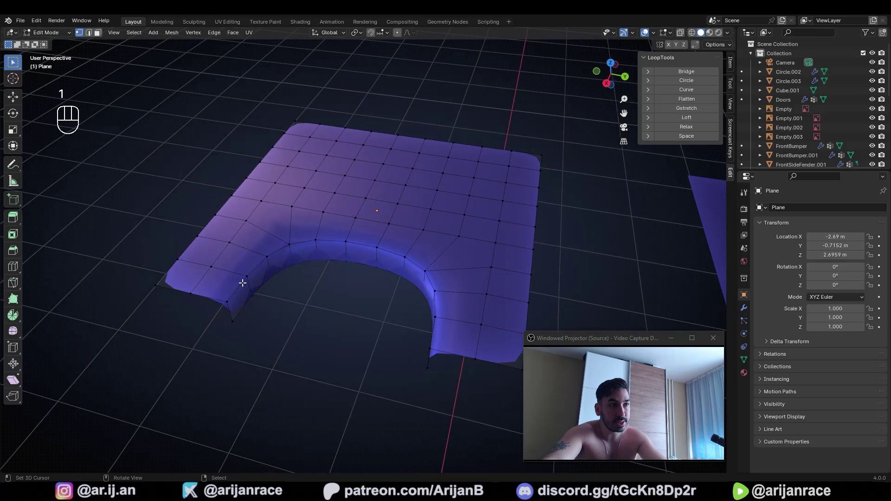
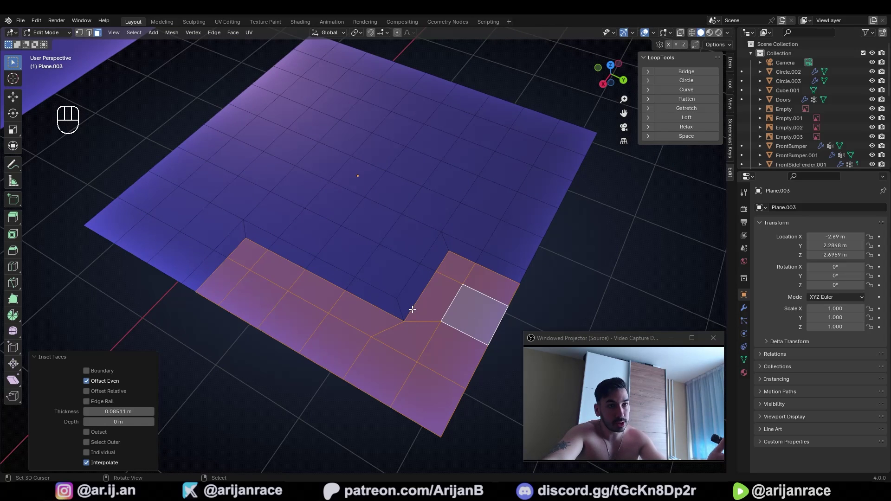
# Step: Undo a step, inset and outset faces (I, O) around the notch, then recenter the view
pyautogui.press('ctrl+z')
pyautogui.press('i')
pyautogui.press('o')
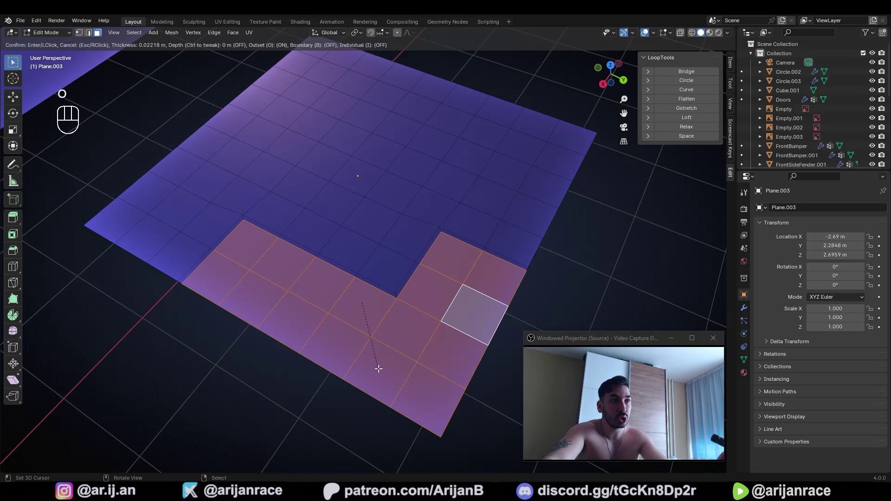
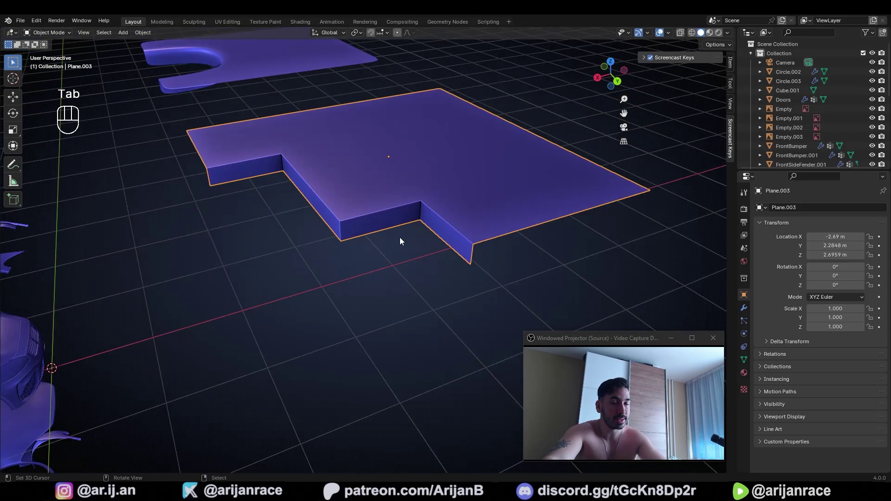
pyautogui.middleClick(381, 231)
# Step: Add a horizontal loop cut along the extruded walls in Edit Mode
pyautogui.press('Tab')
pyautogui.press('ctrl+r')
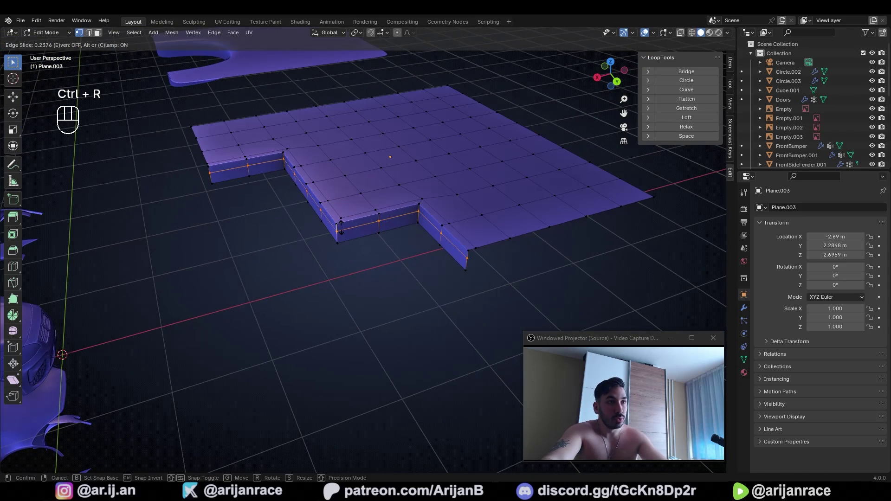
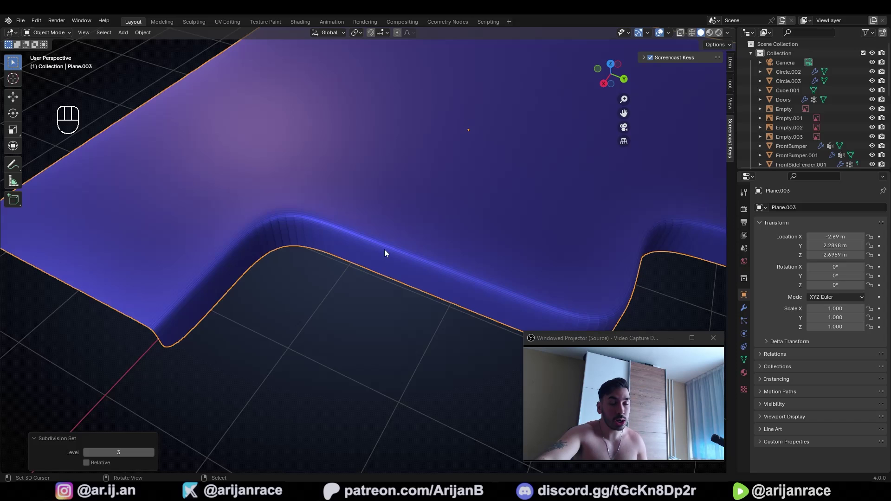
pyautogui.middleClick(417, 280)
pyautogui.rightClick(412, 321)
pyautogui.click(412, 321)
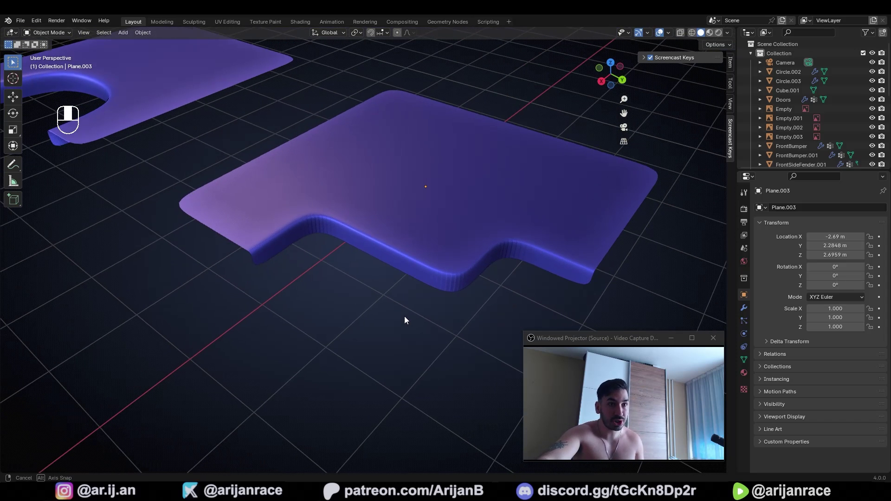
pyautogui.rightClick(407, 323)
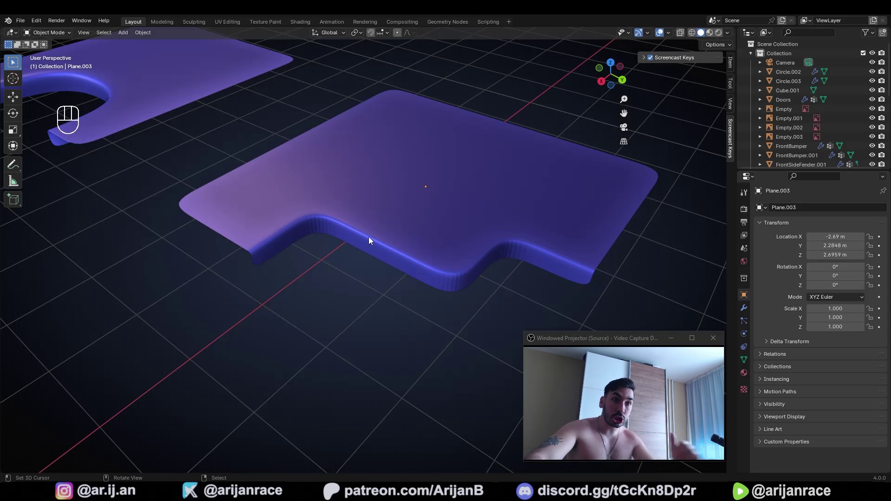
pyautogui.middleClick(346, 240)
pyautogui.middleClick(259, 291)
pyautogui.middleClick(310, 267)
pyautogui.middleClick(328, 296)
pyautogui.moveTo(359, 297); pyautogui.dragTo(274, 239)
pyautogui.middleClick(301, 255)
pyautogui.moveTo(340, 306); pyautogui.dragTo(318, 252)
pyautogui.moveTo(328, 260); pyautogui.dragTo(321, 230)
pyautogui.click(379, 271)
pyautogui.click(379, 271)
pyautogui.click(371, 277)
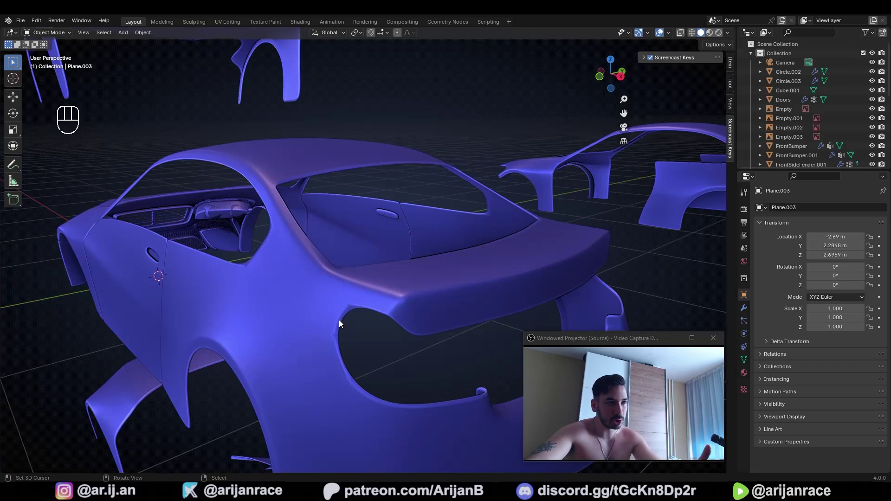
pyautogui.middleClick(353, 229)
pyautogui.middleClick(362, 214)
pyautogui.moveTo(382, 239); pyautogui.dragTo(407, 317)
pyautogui.moveTo(400, 317); pyautogui.dragTo(344, 297)
pyautogui.moveTo(344, 301); pyautogui.dragTo(380, 353)
pyautogui.middleClick(369, 313)
pyautogui.middleClick(335, 305)
pyautogui.middleClick(309, 250)
pyautogui.moveTo(324, 242); pyautogui.dragTo(343, 243)
pyautogui.moveTo(298, 275); pyautogui.dragTo(312, 259)
pyautogui.middleClick(318, 280)
pyautogui.moveTo(282, 250); pyautogui.dragTo(312, 262)
pyautogui.middleClick(312, 262)
pyautogui.press('Tab')
pyautogui.press('Tab')
pyautogui.moveTo(341, 278); pyautogui.dragTo(326, 274)
pyautogui.middleClick(336, 264)
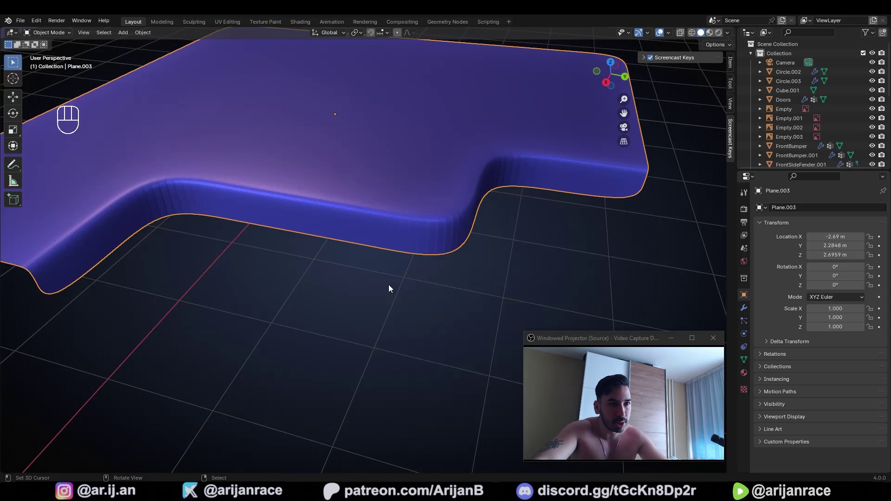
pyautogui.middleClick(407, 286)
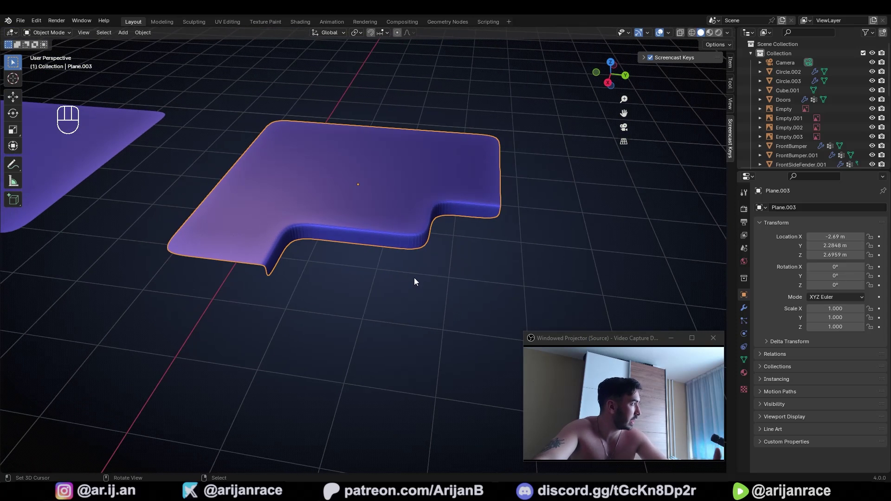
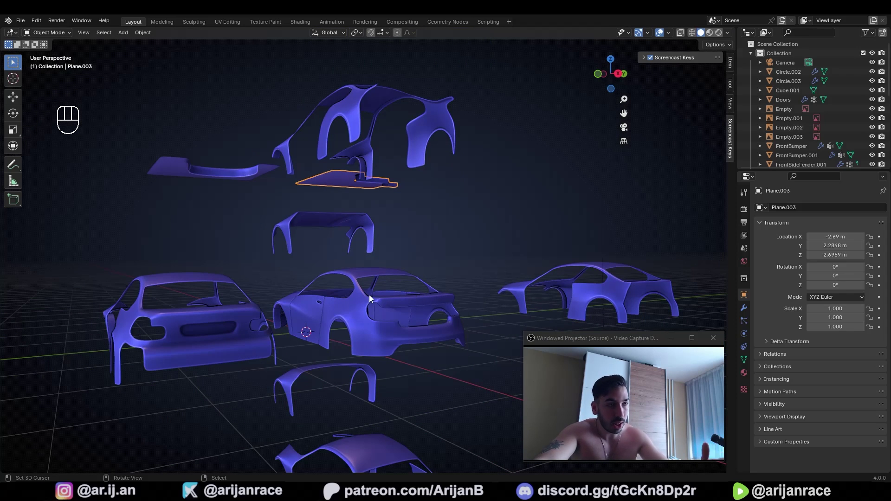
pyautogui.middleClick(374, 306)
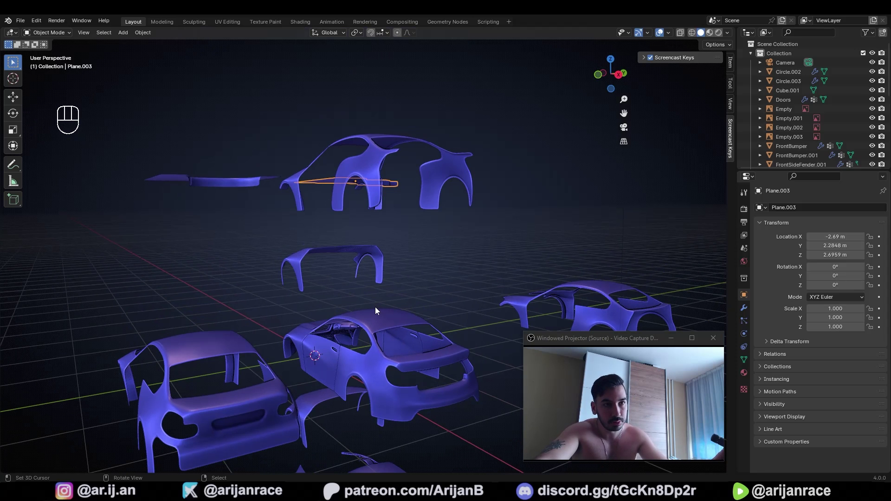
pyautogui.click(386, 303)
pyautogui.middleClick(385, 303)
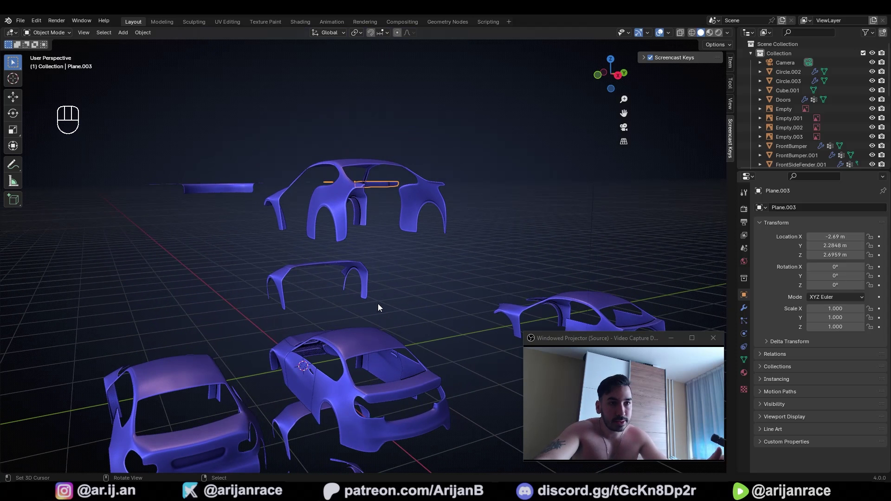